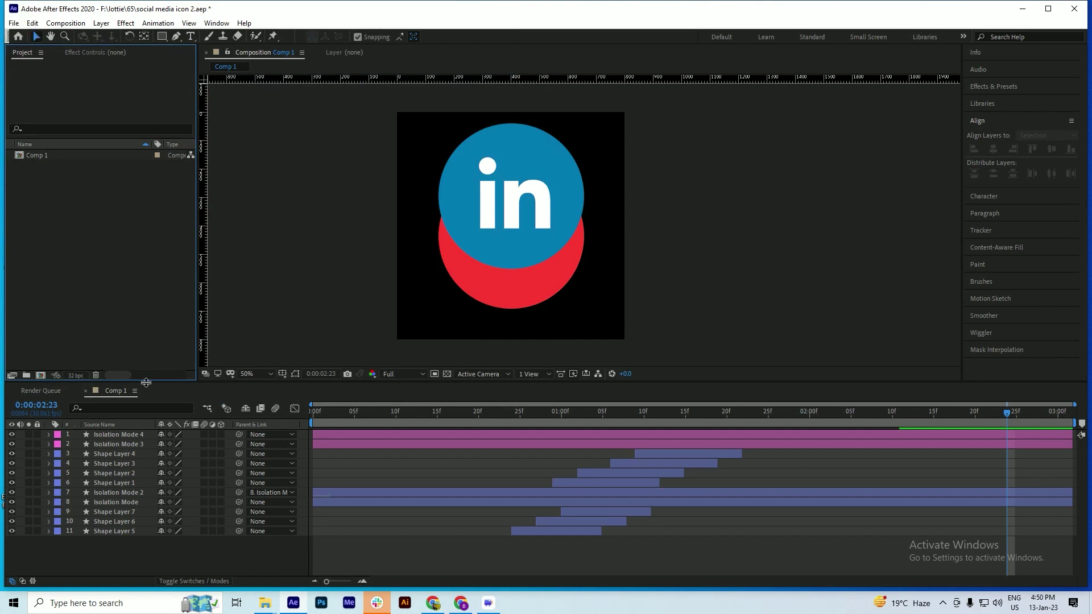
Save the project and step down through the layer stack to Isolation Mode 4, returning to the first frame
{"action": "key", "text": "ctrl+s"}
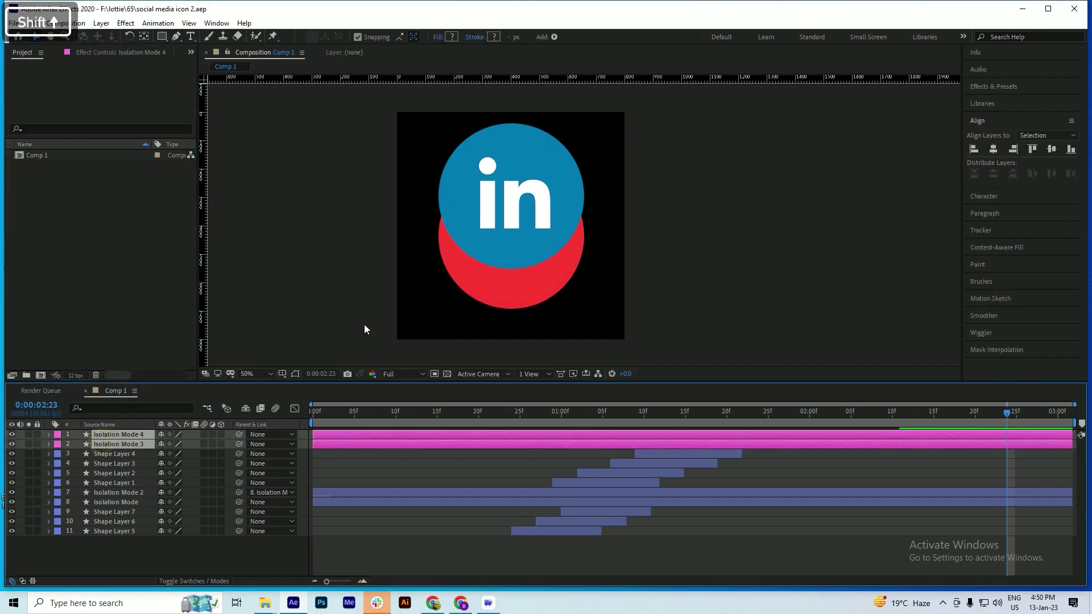
{"action": "key", "text": "ctrl+s"}
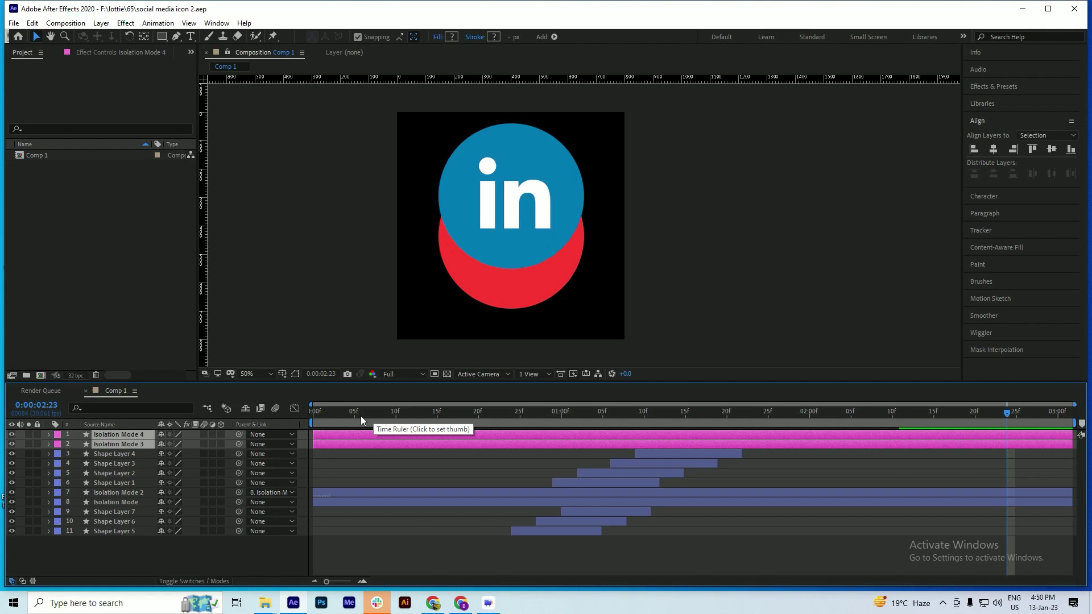
{"action": "key", "text": "ctrl+s"}
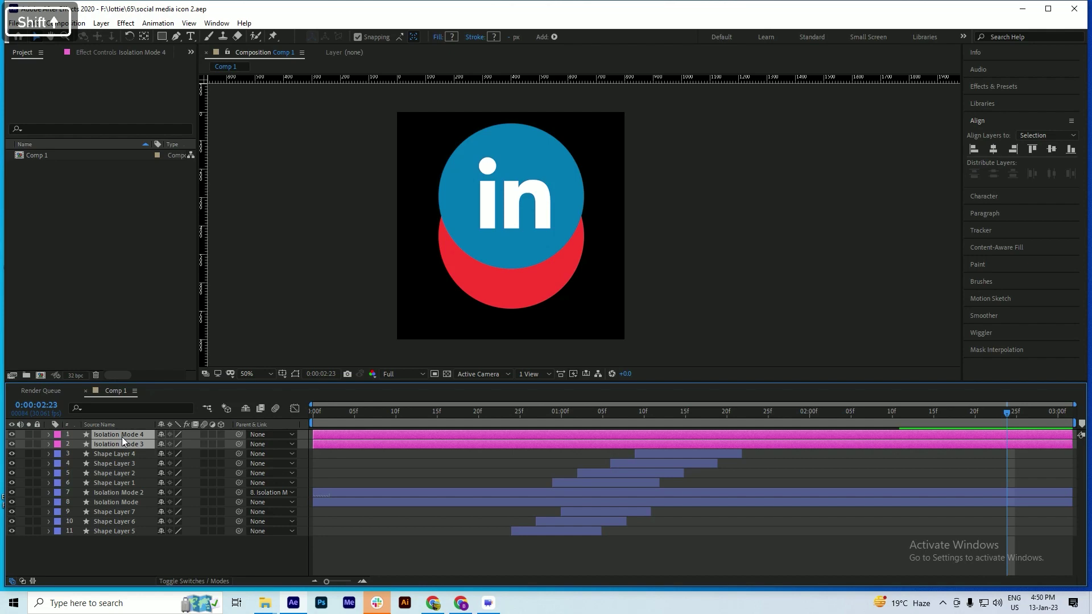
{"action": "key", "text": "Down"}
{"action": "key", "text": "Down"}
{"action": "key", "text": "Down"}
{"action": "key", "text": "Down"}
{"action": "key", "text": "Down"}
{"action": "key", "text": "Down"}
{"action": "key", "text": "Down"}
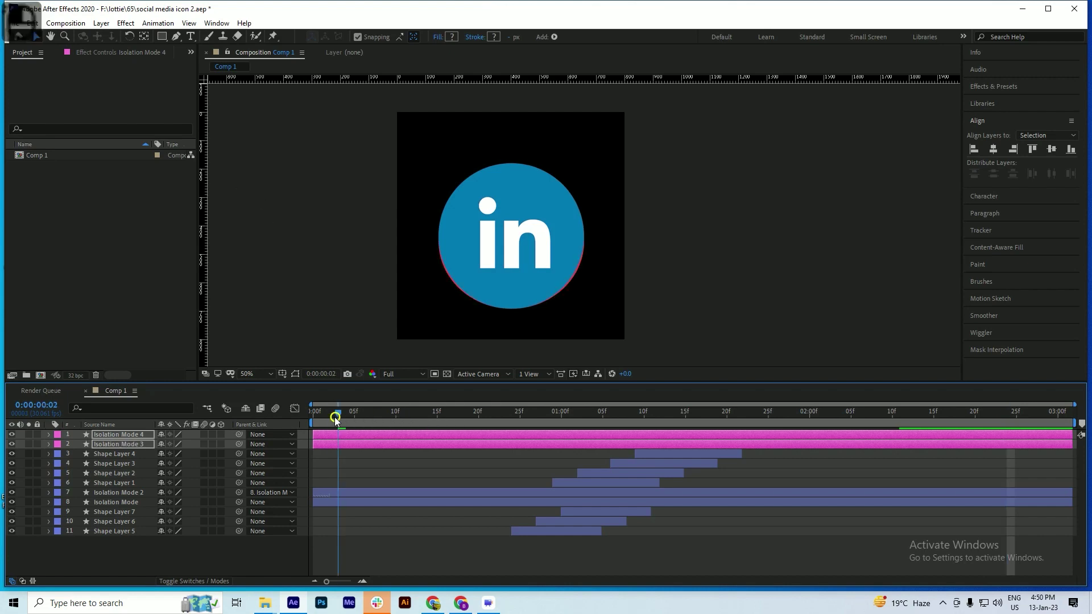
{"action": "key", "text": "ctrl+s"}
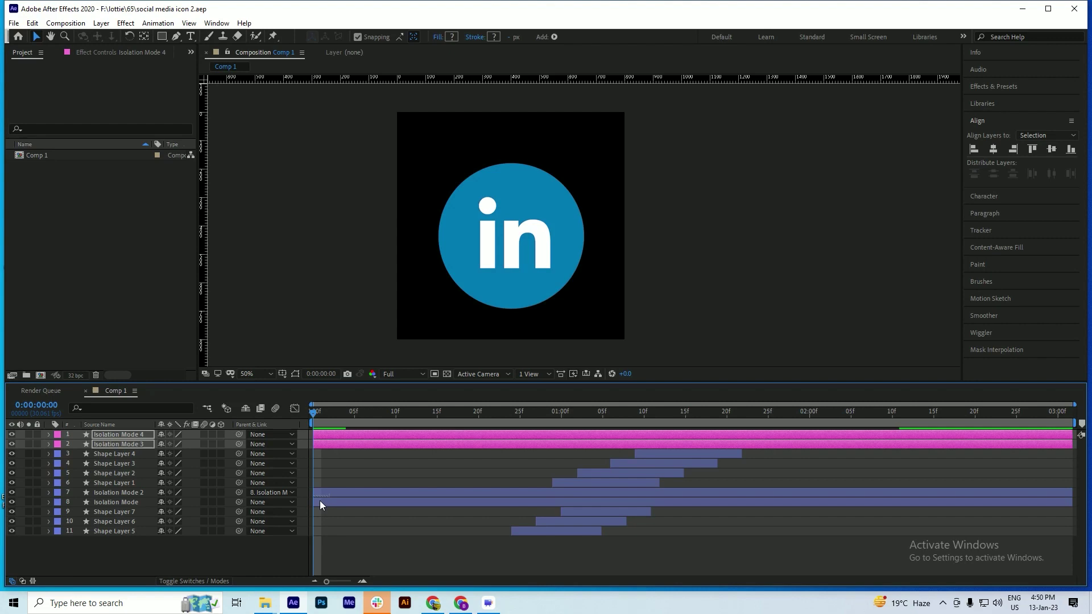
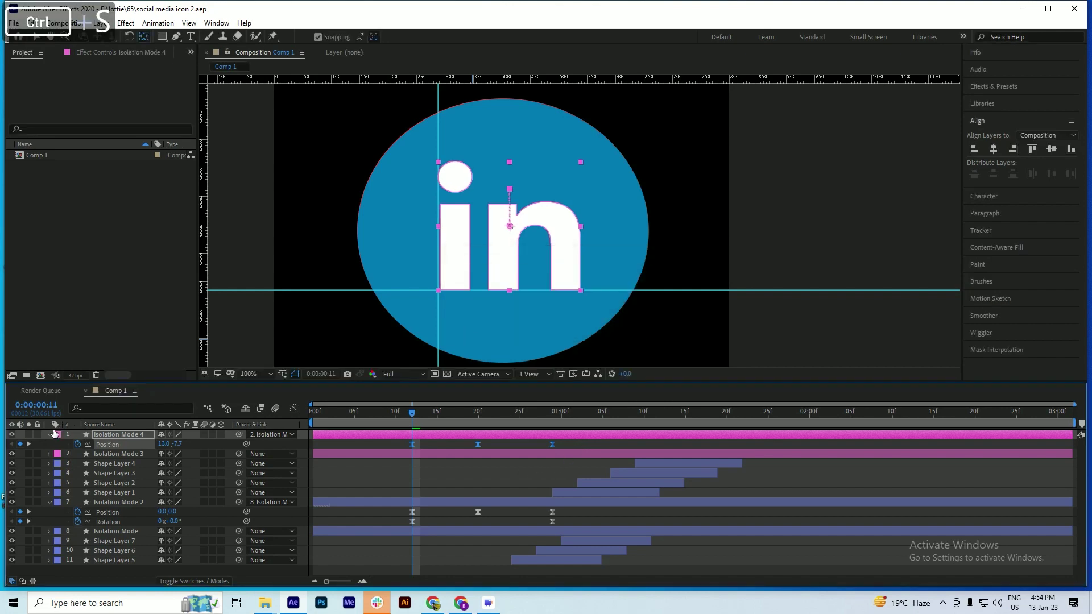
Delete the old Isolation Mode 2 and Isolation Mode layers, then preview the spinning 'in' letters
{"action": "key", "text": "ctrl+s"}
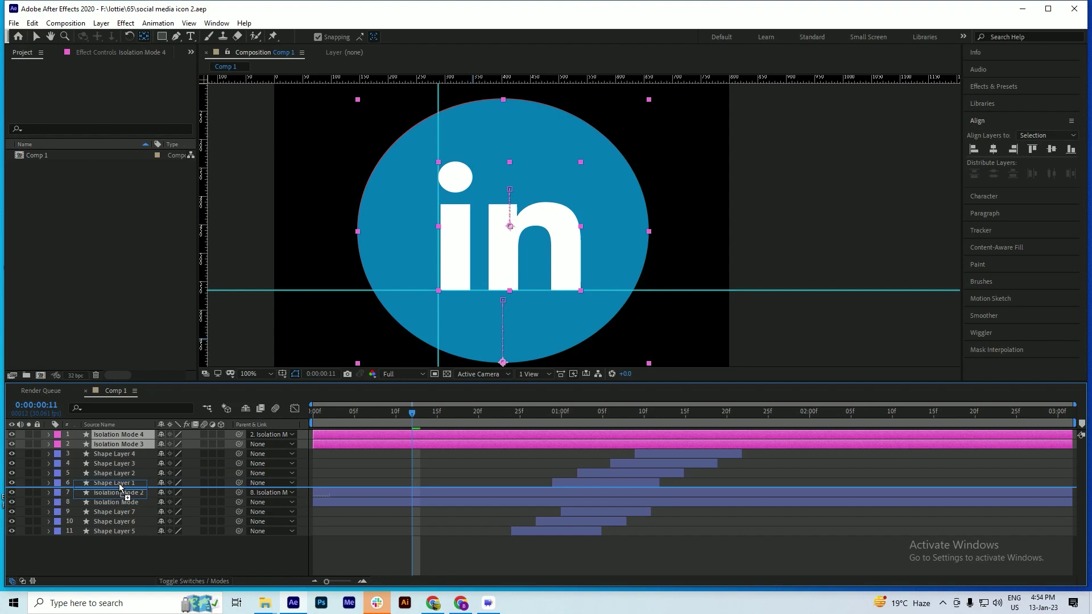
{"action": "key", "text": "ctrl+s"}
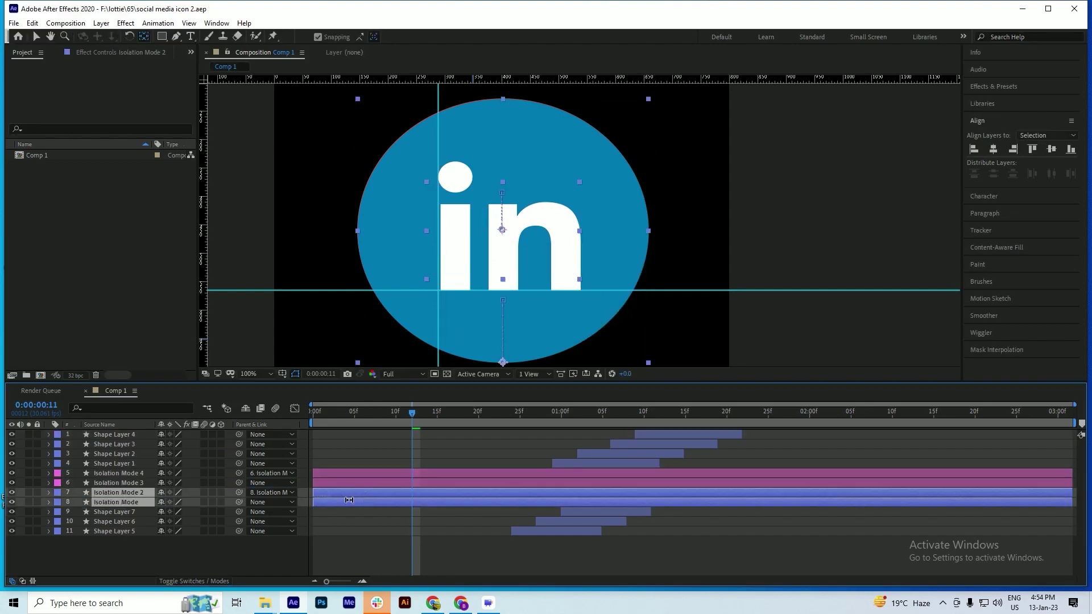
{"action": "key", "text": "Delete"}
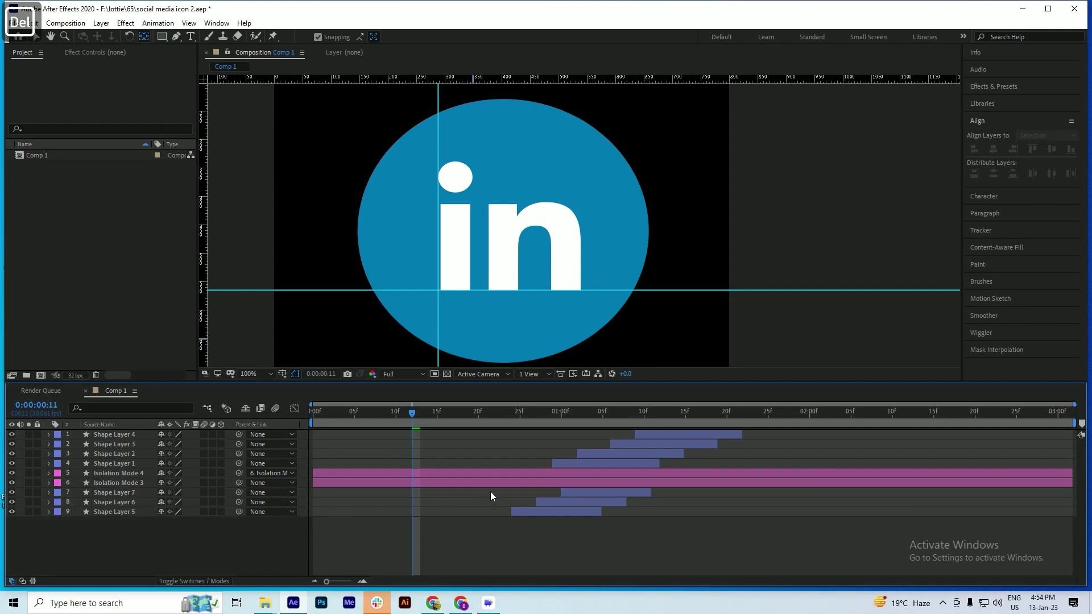
{"action": "key", "text": "ctrl+s"}
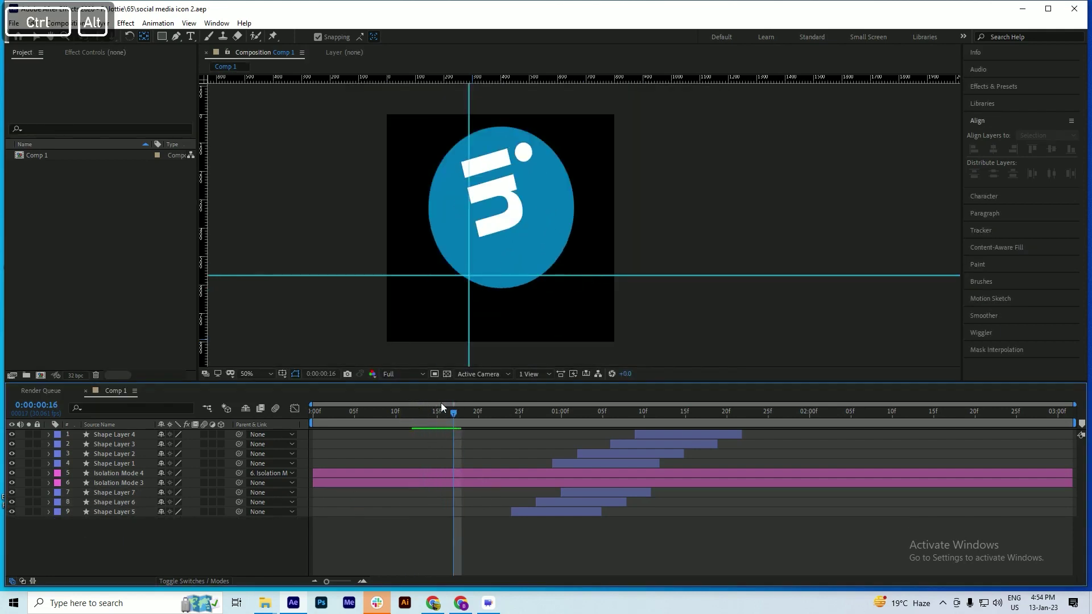
{"action": "key", "text": "space"}
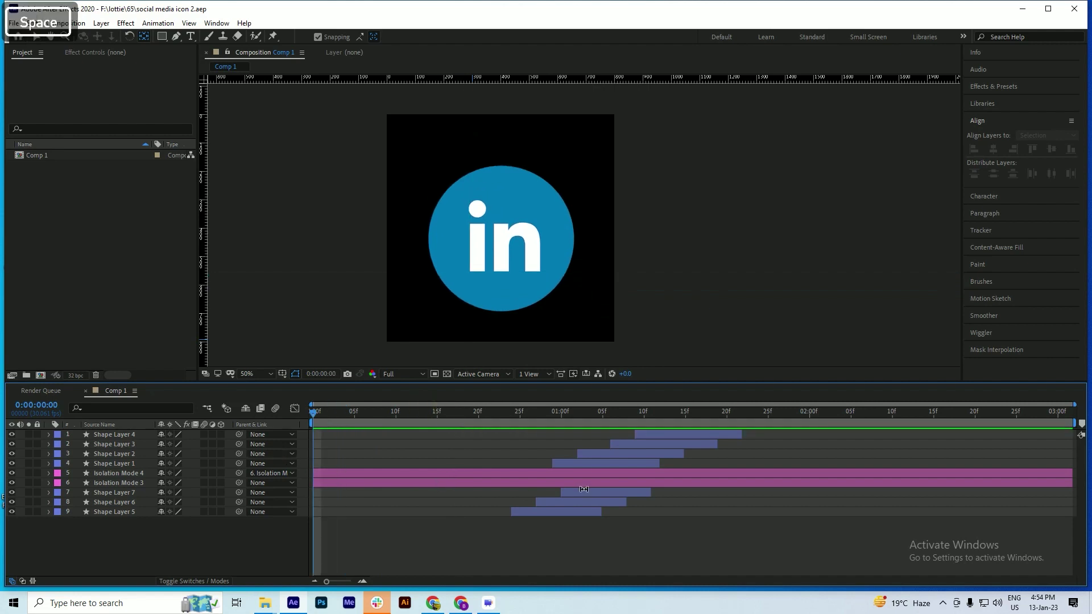
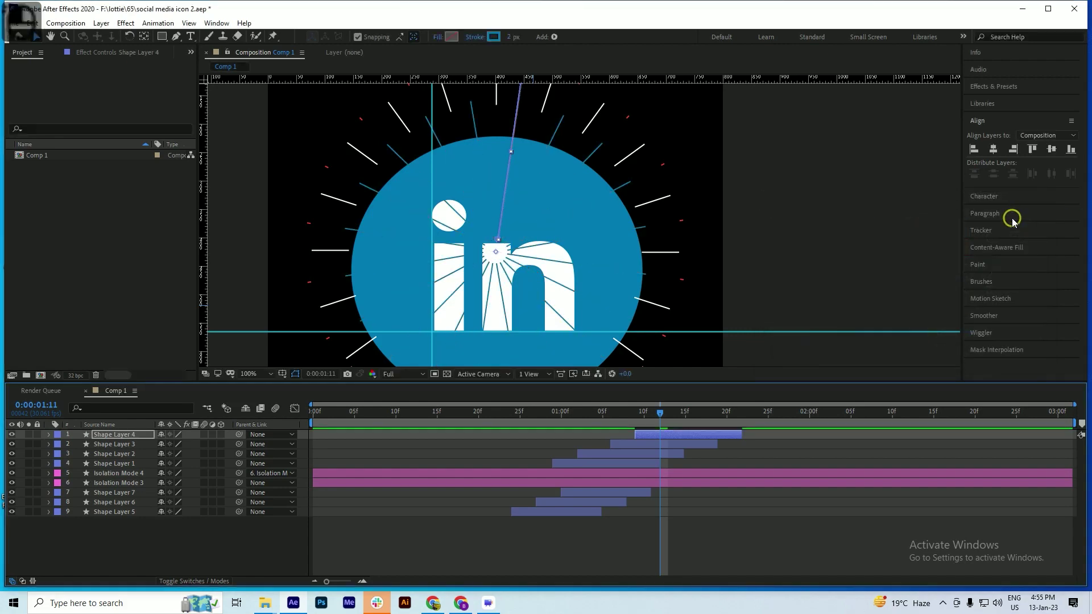
Save the project after stroking the shape layers in LinkedIn blue 007AB5
{"action": "key", "text": "ctrl+s"}
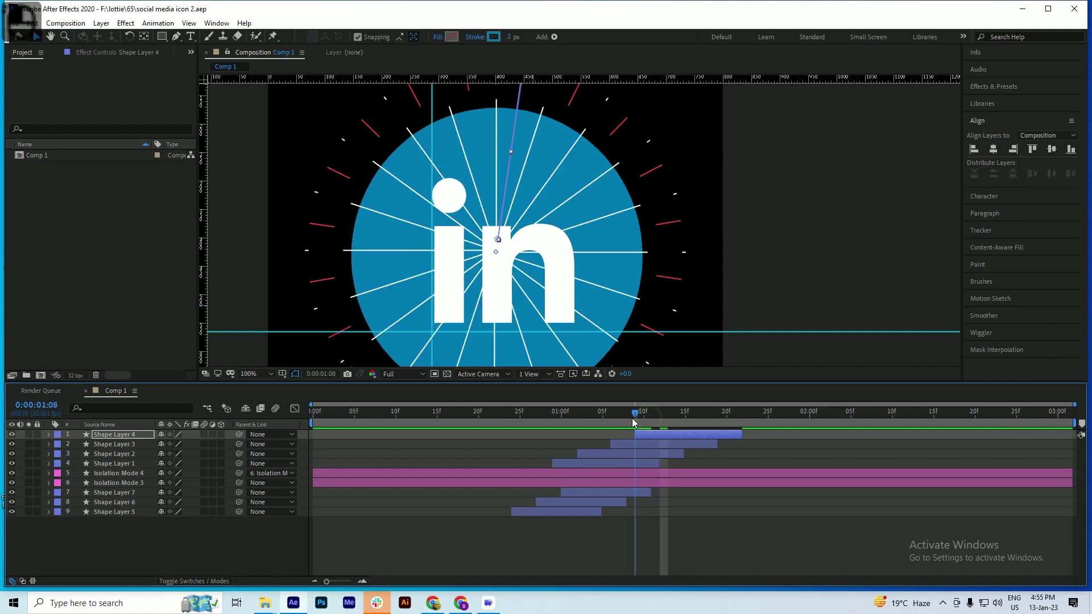
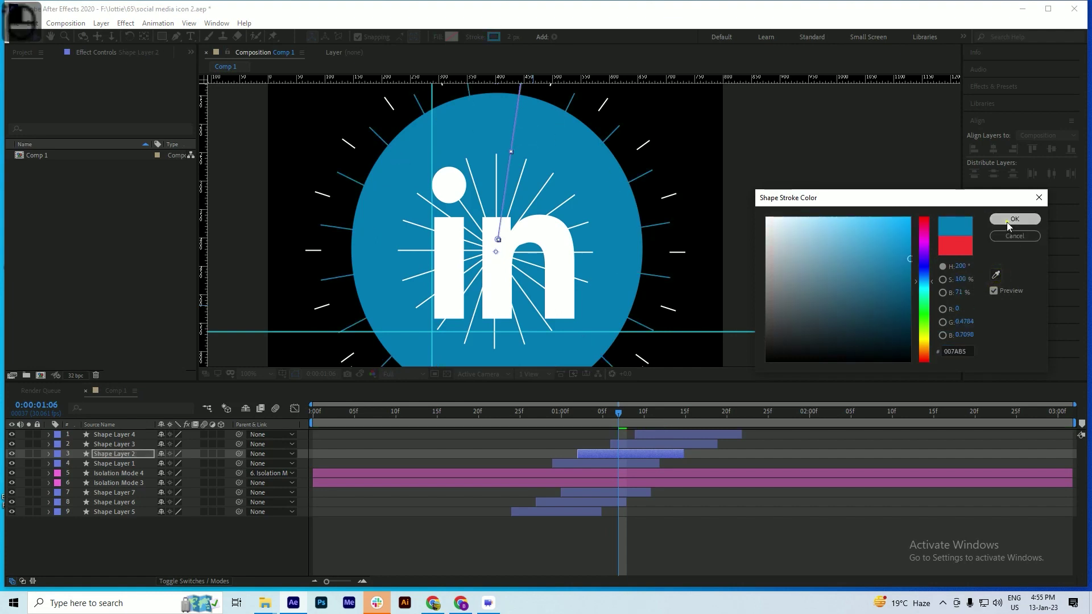
{"action": "key", "text": "ctrl+s"}
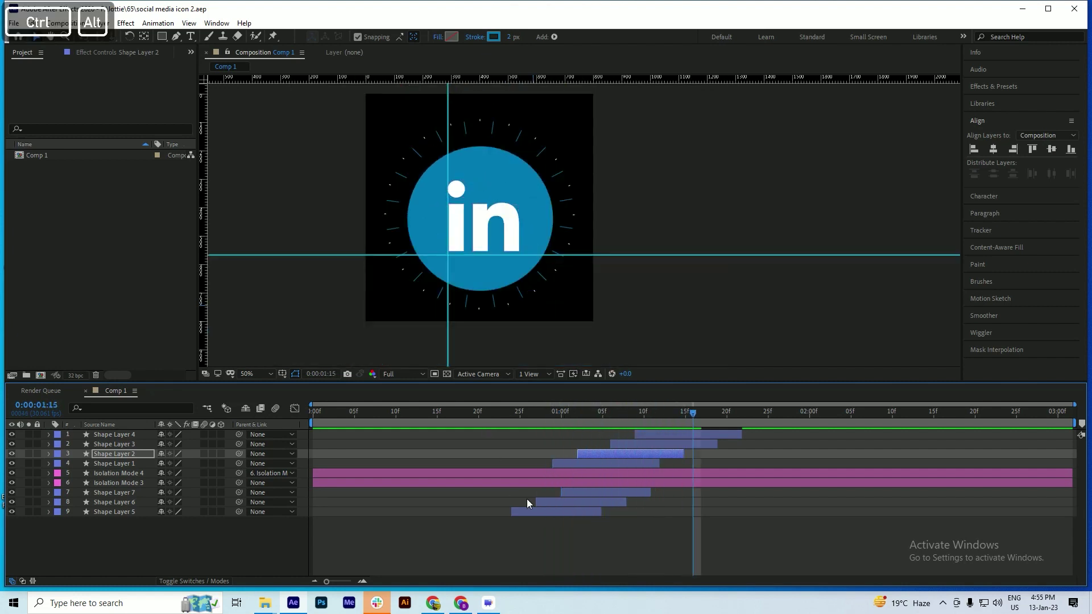
{"action": "key", "text": "ctrl+s"}
{"action": "left_click", "coordinate": [531, 412]}
{"action": "key", "text": "space"}
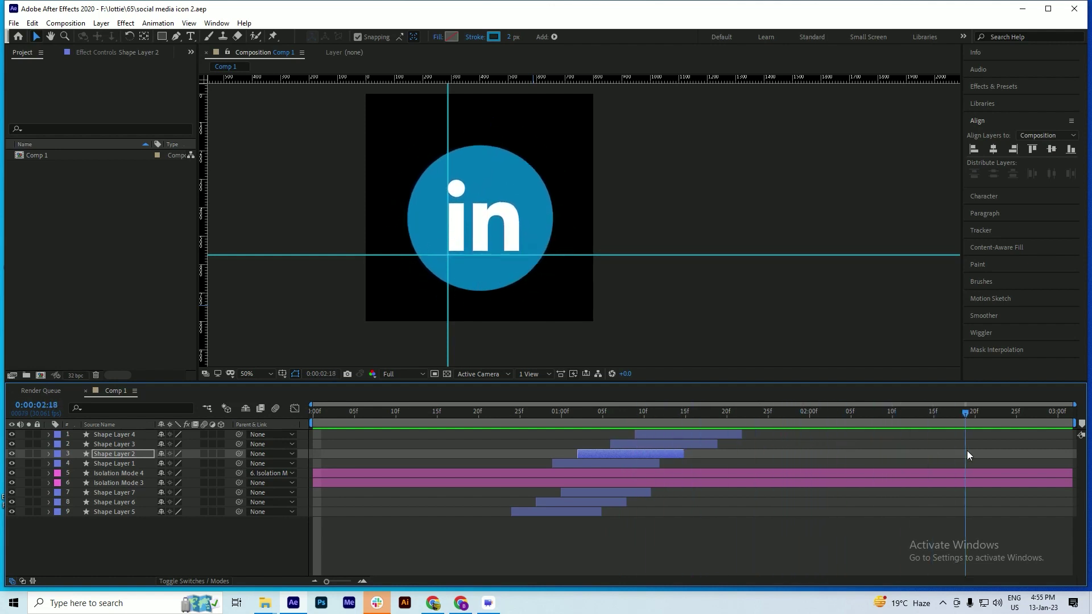
{"action": "key", "text": "ctrl+s"}
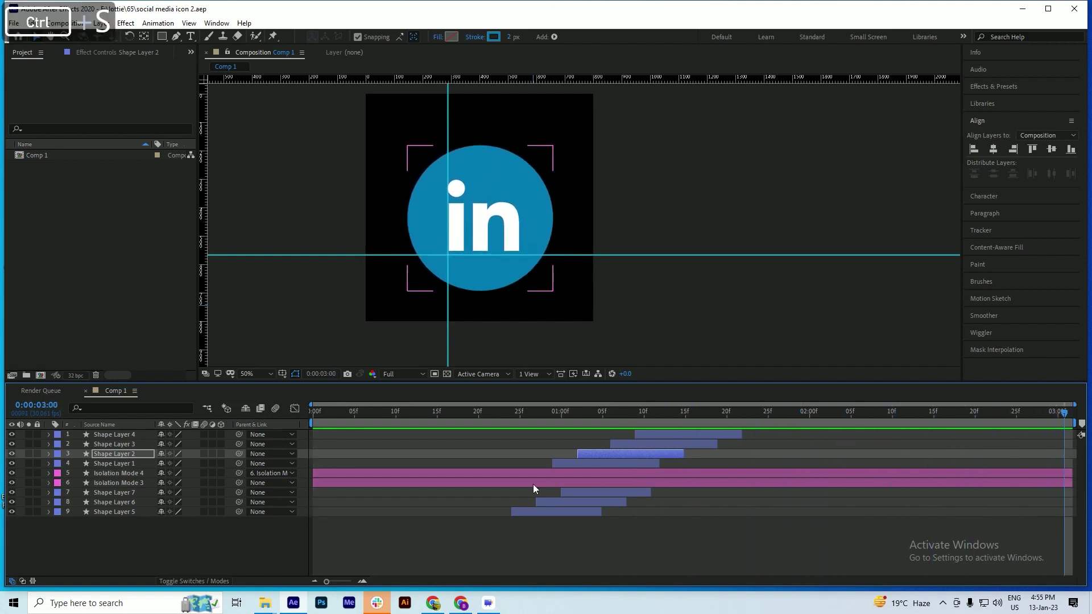
{"action": "key", "text": "ctrl+s"}
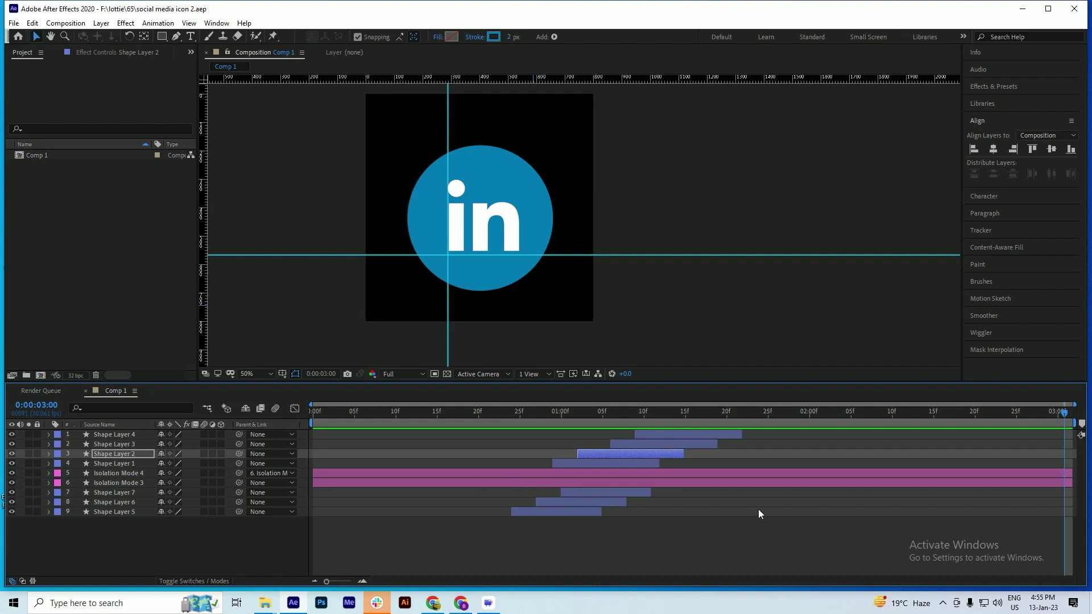